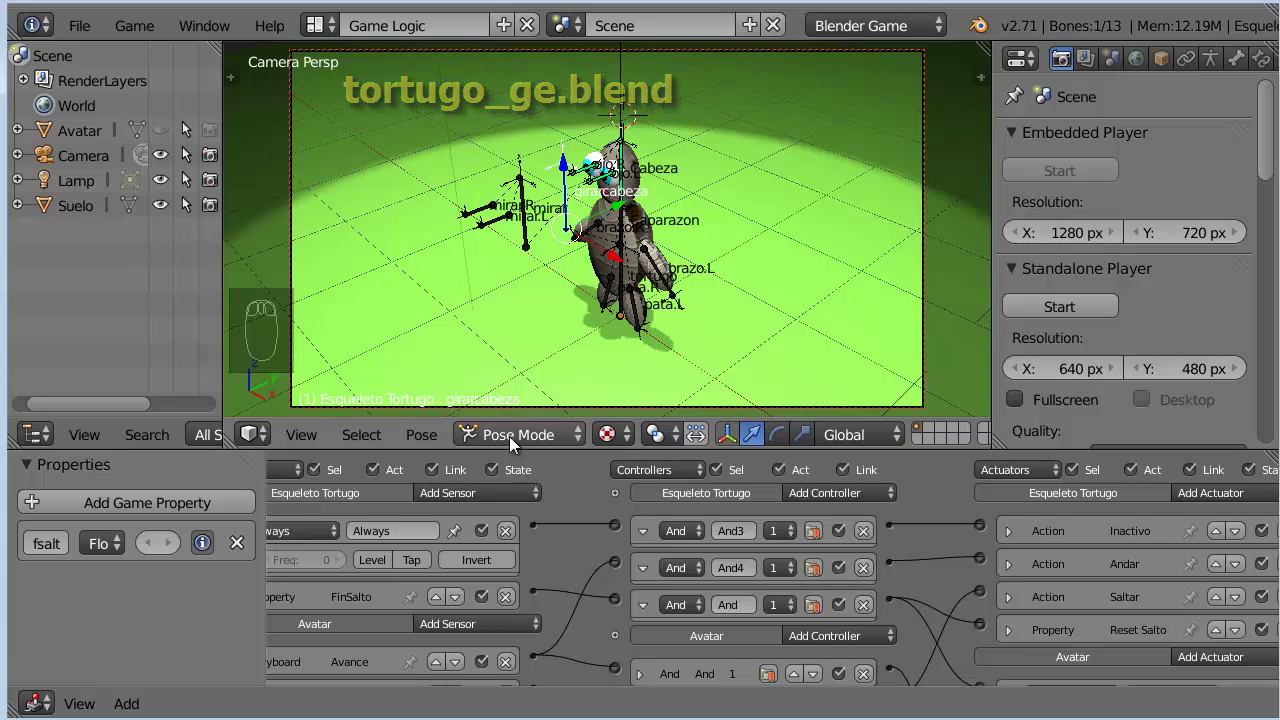
Return the armature to Object Mode and select the green ground plane Suelo
drag(515, 442, 532, 415)
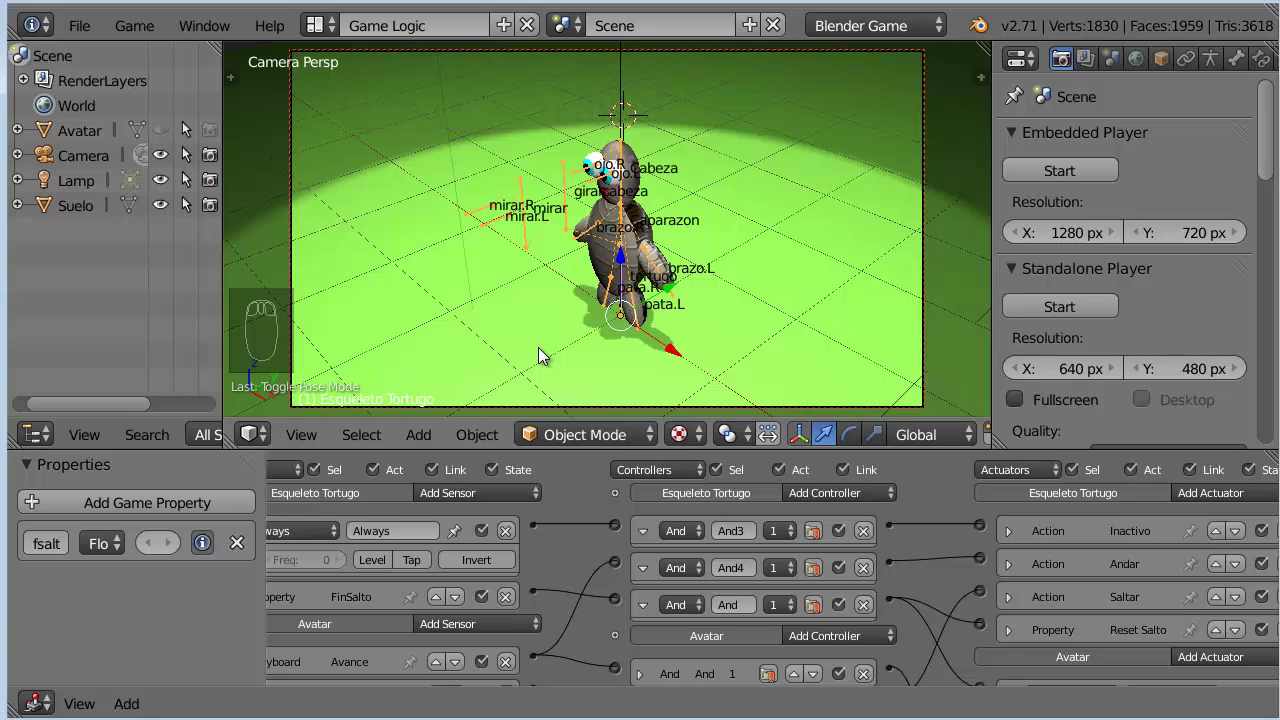
drag(544, 353, 544, 353)
Delete the ground plane Suelo from the scene
key(x)
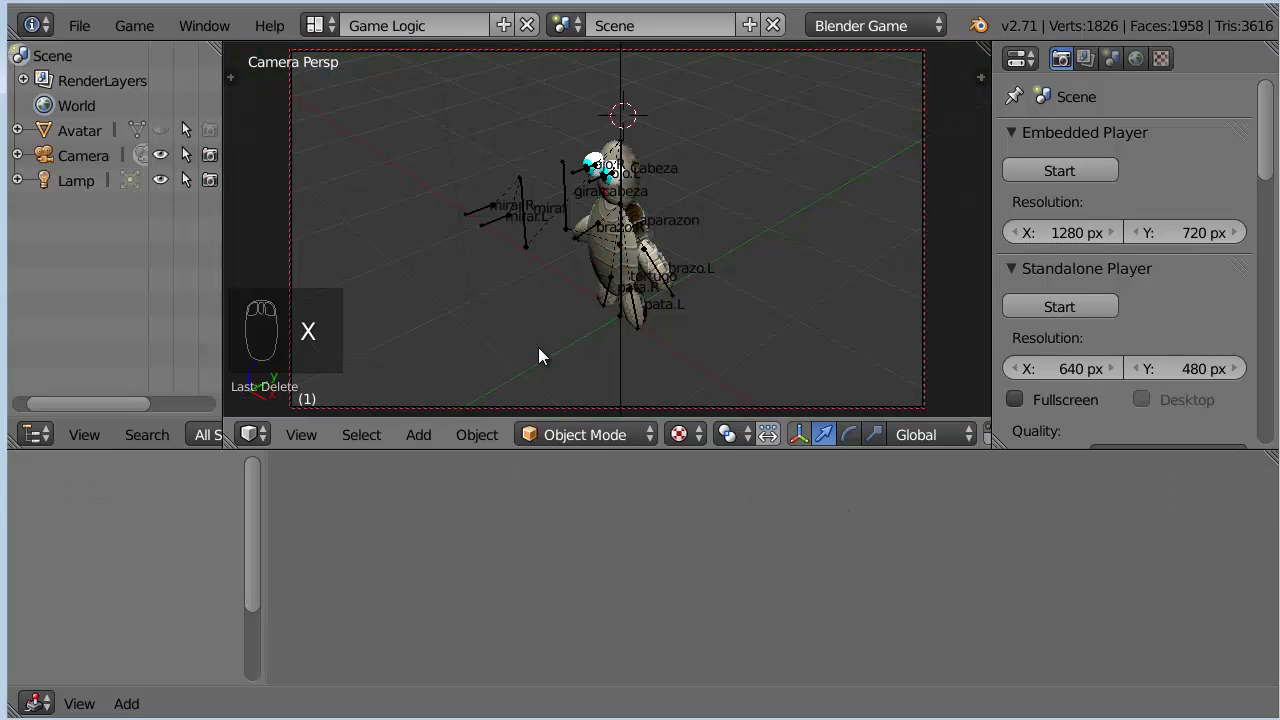
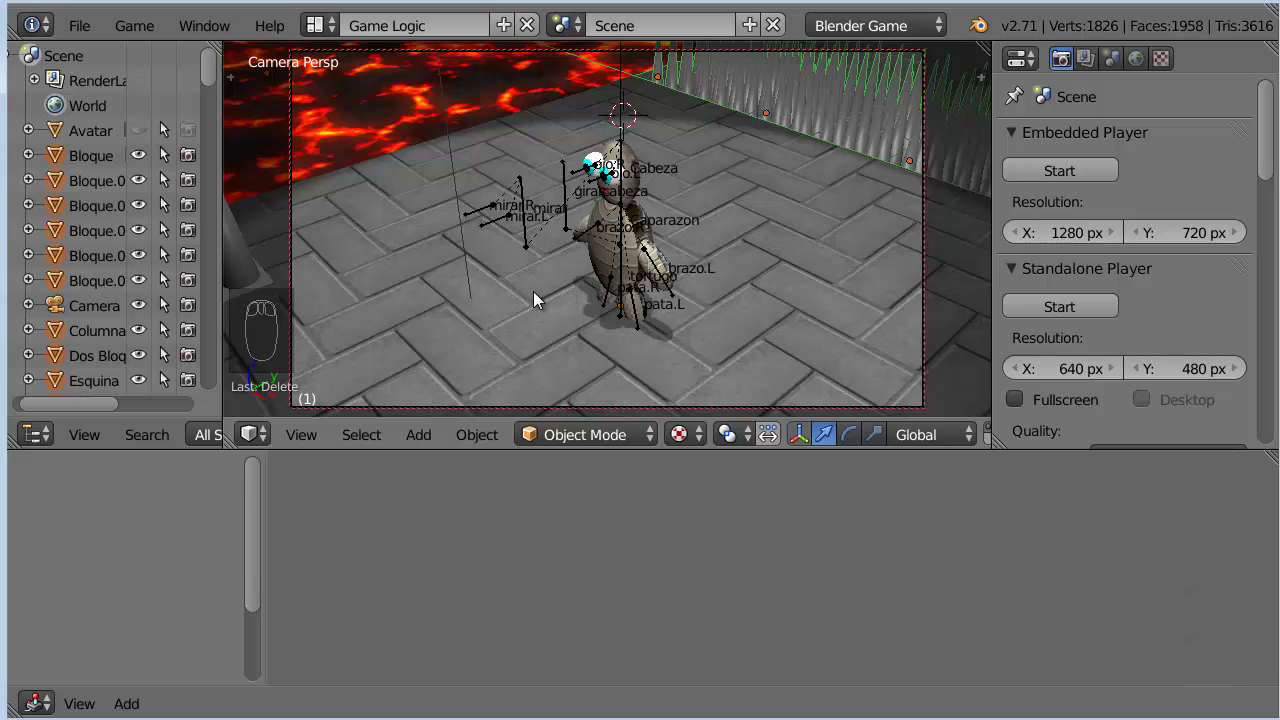
Move the tortoise Avatar onto the brick path between the lava pools
drag(542, 297, 543, 306)
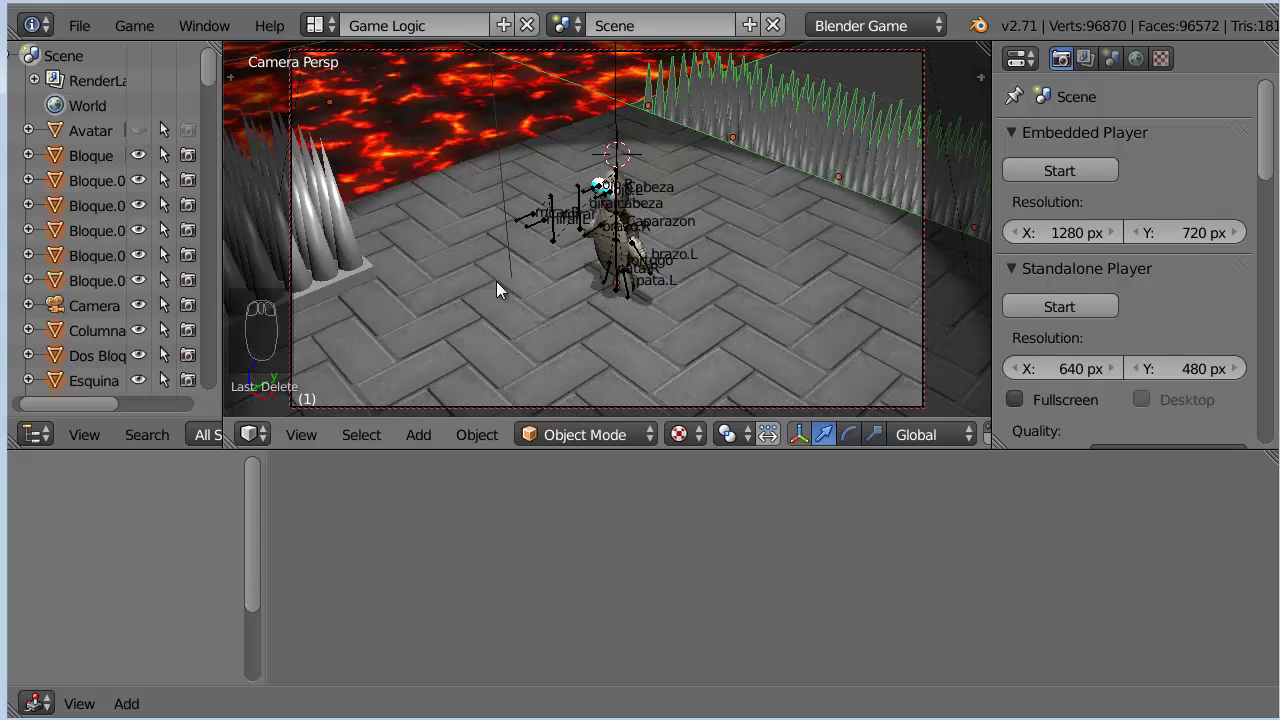
drag(482, 283, 304, 287)
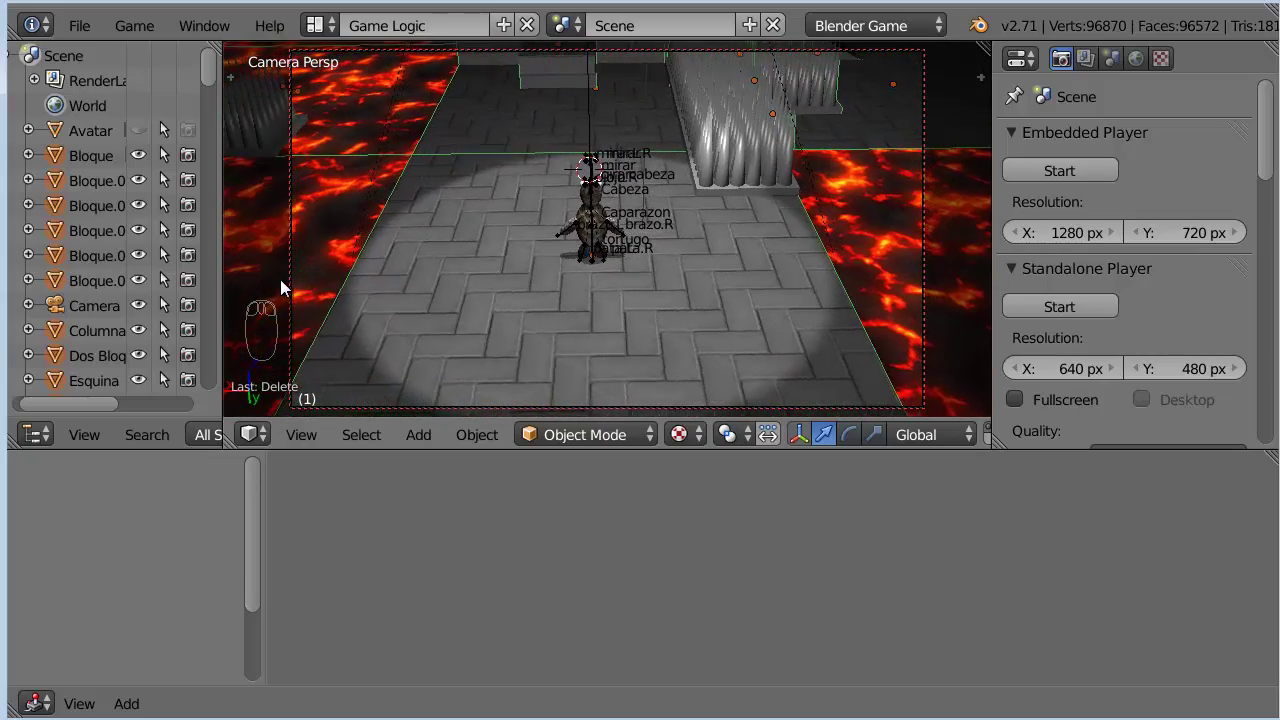
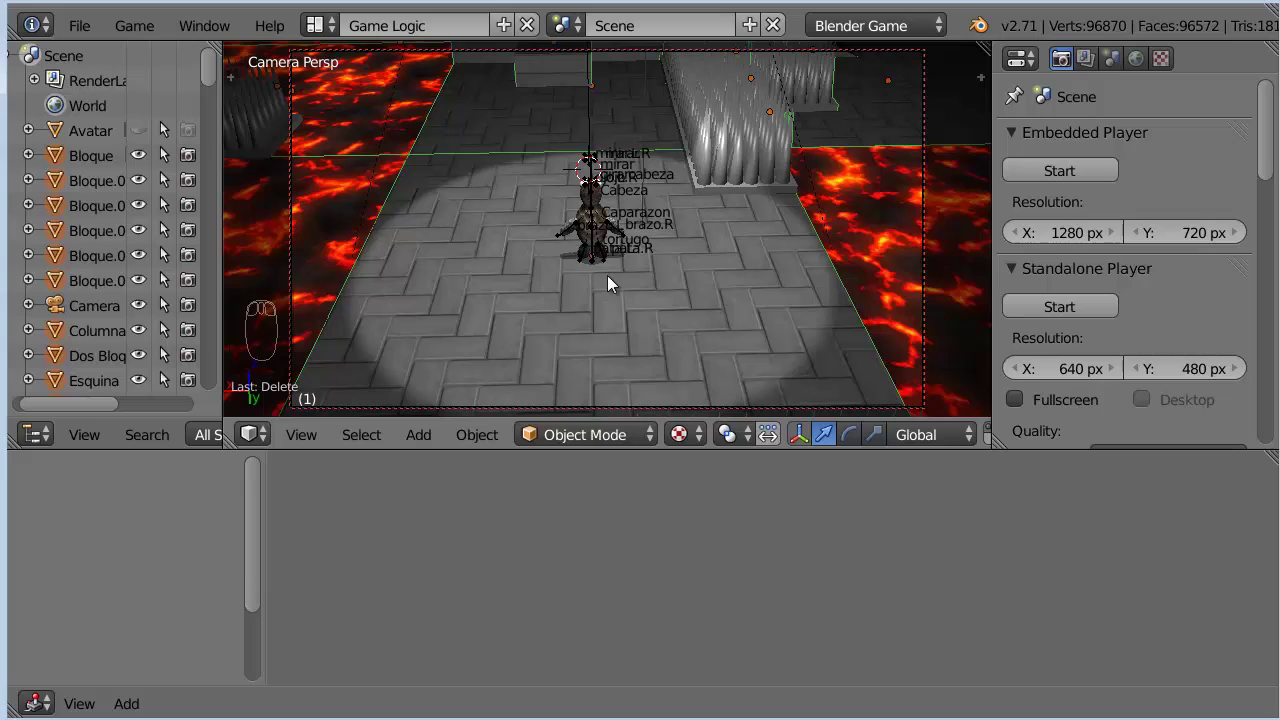
Set the brick floor material's friction to 2.000 and select Hielo to see its 0.100 friction
drag(555, 304, 1263, 67)
drag(1263, 66, 1276, 111)
drag(1276, 111, 1241, 281)
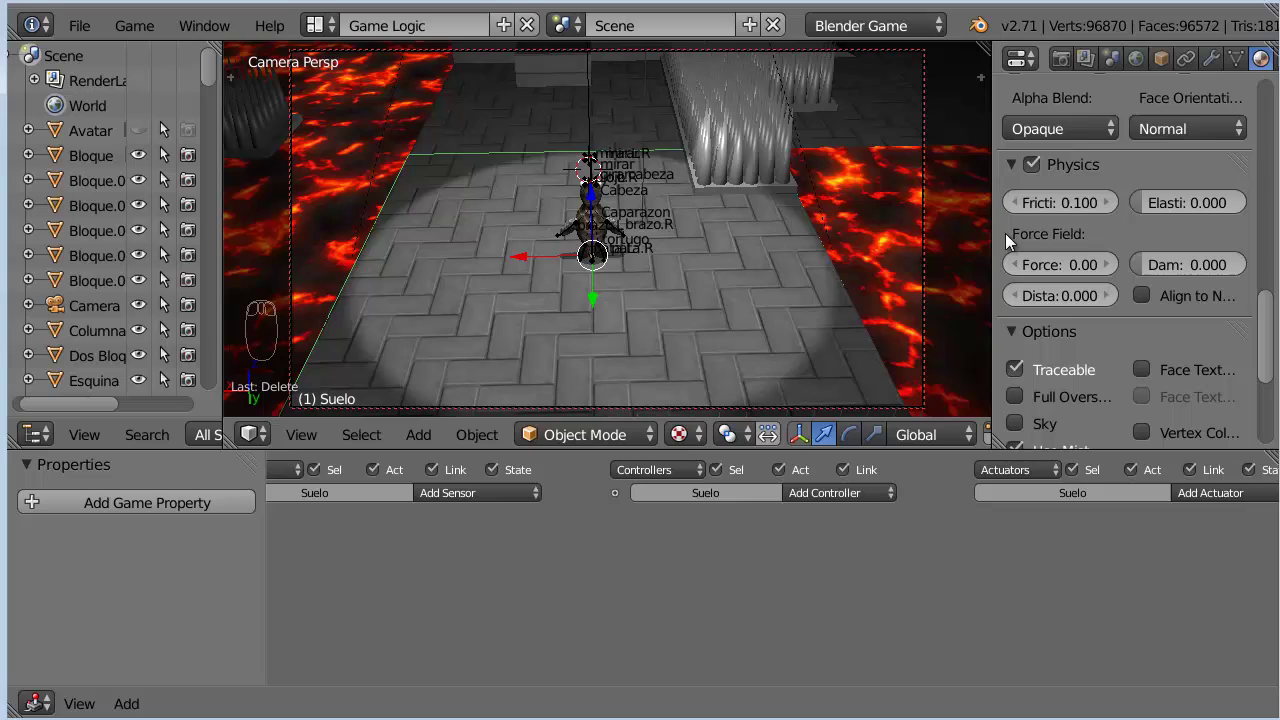
drag(928, 25, 924, 81)
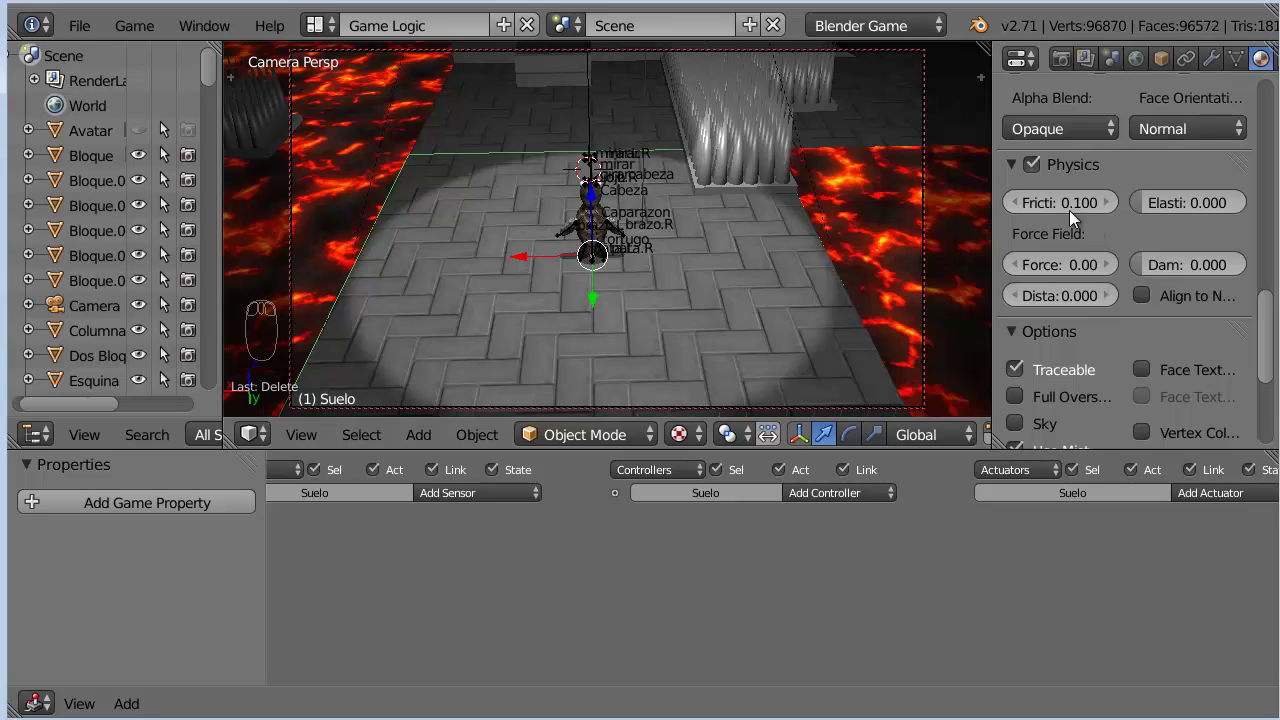
drag(1080, 211, 1073, 189)
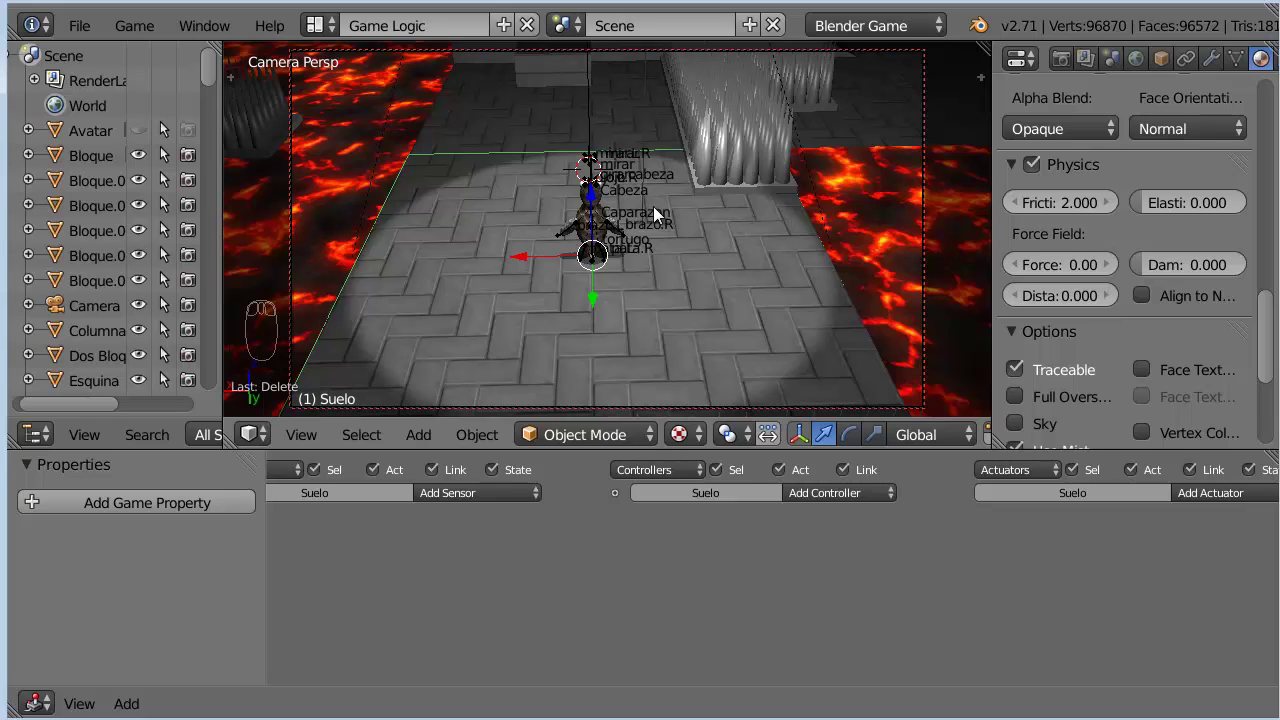
drag(658, 214, 796, 101)
drag(796, 101, 1120, 207)
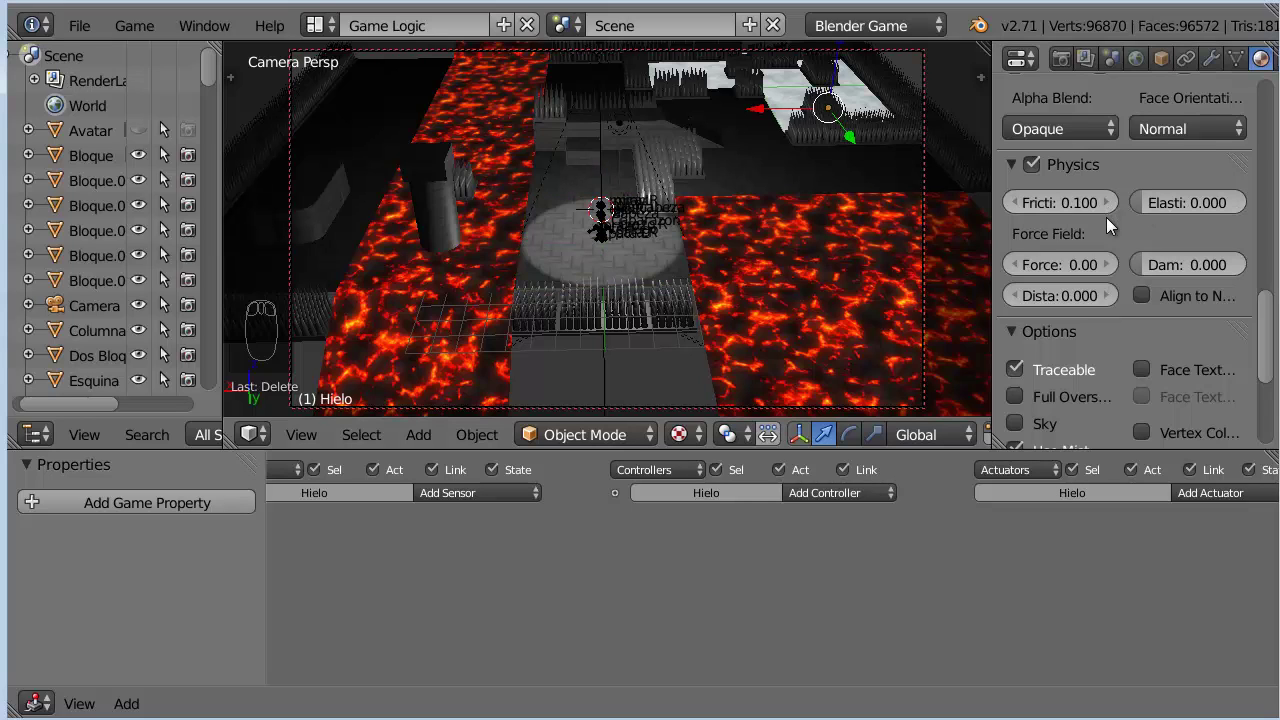
drag(631, 248, 631, 247)
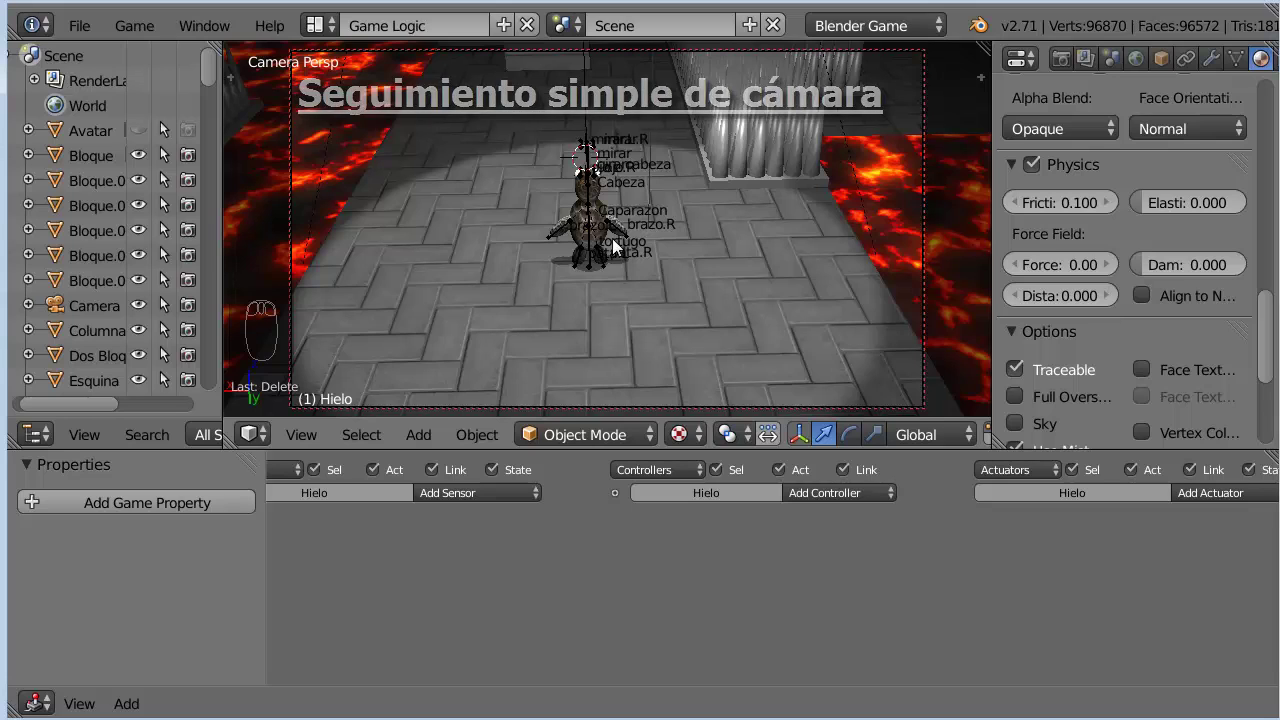
Orbit around the tortoise and bring the view back behind it
drag(539, 265, 681, 258)
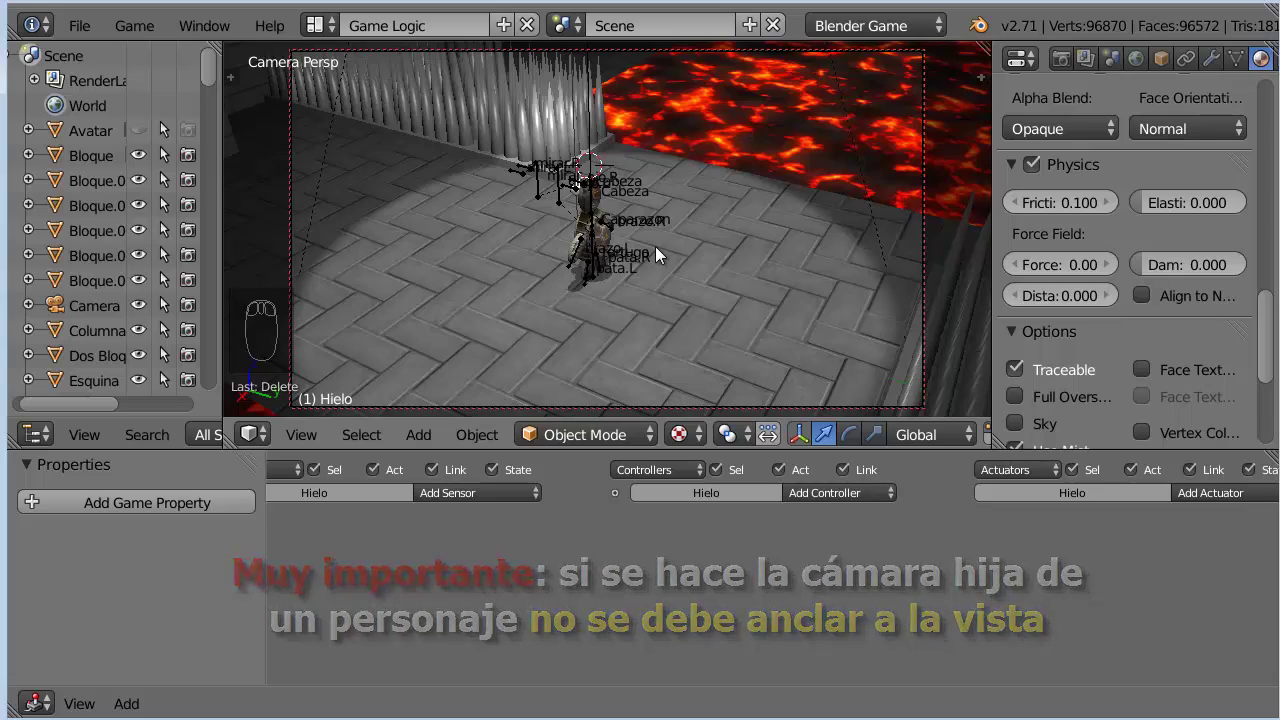
drag(797, 249, 644, 257)
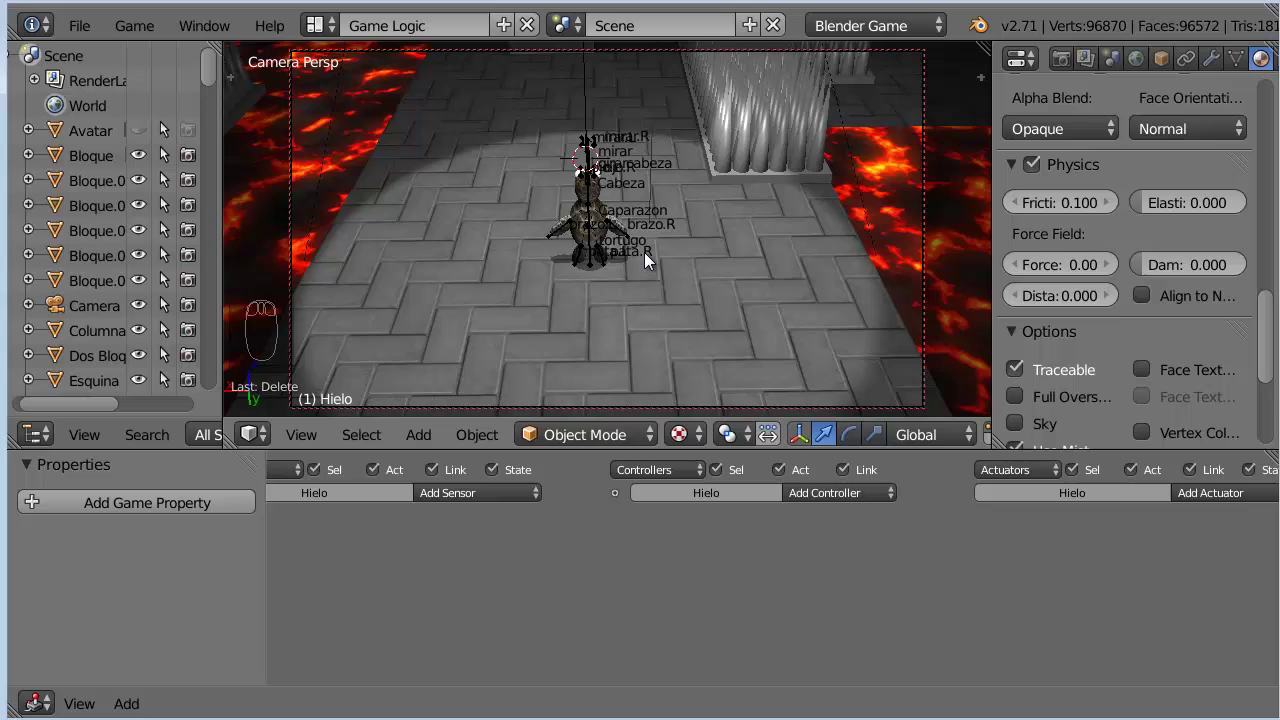
drag(654, 259, 656, 253)
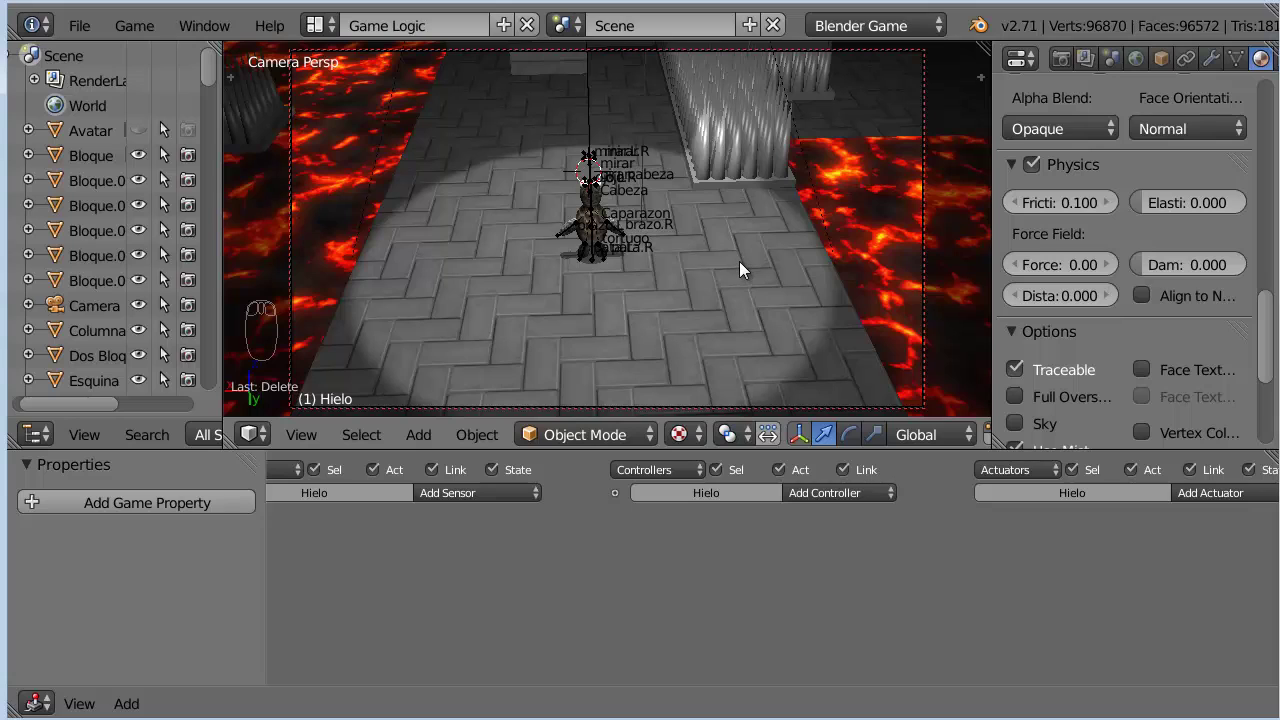
Untick Lock Camera to View in the Properties shelf and close the shelf
key(n)
drag(983, 161, 898, 249)
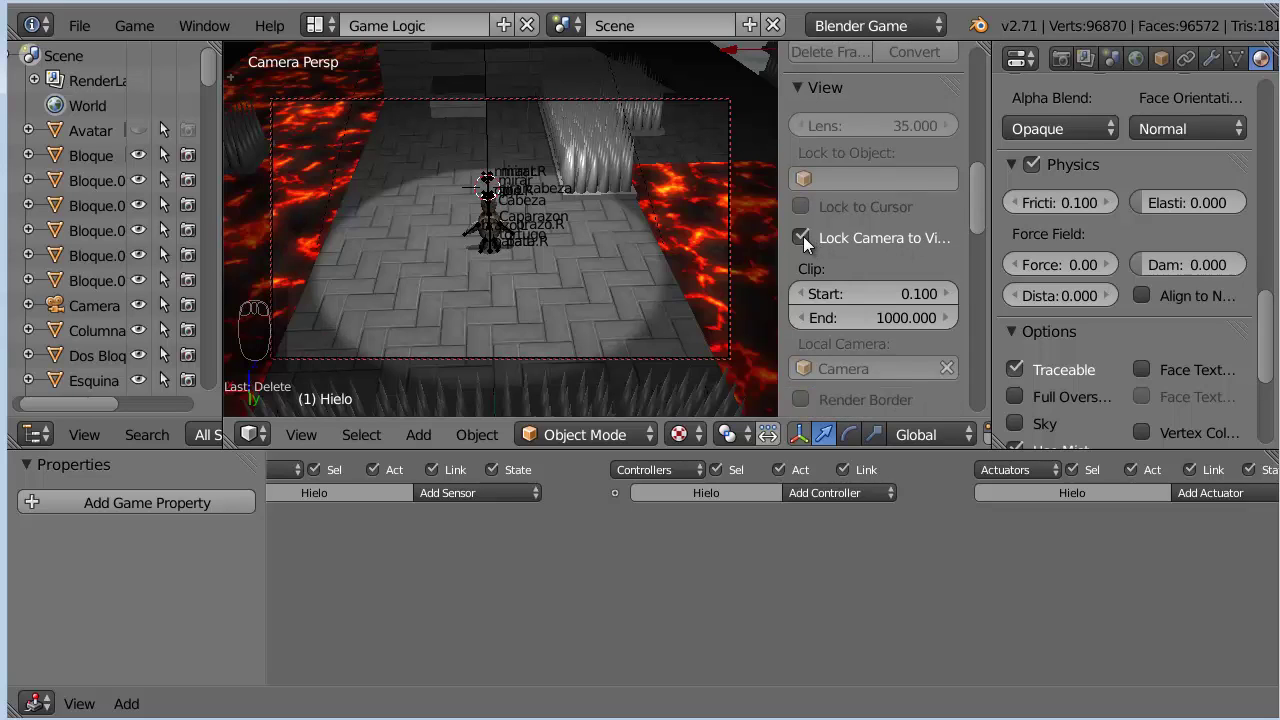
drag(811, 244, 619, 261)
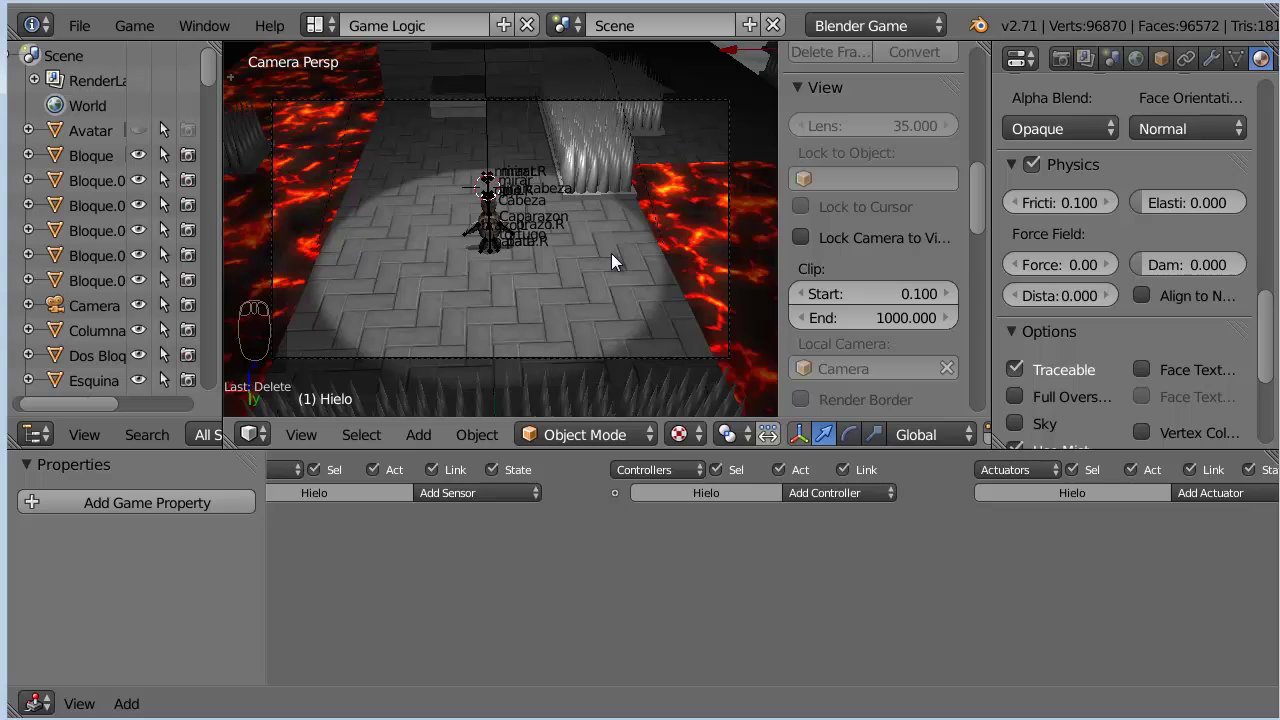
key(n)
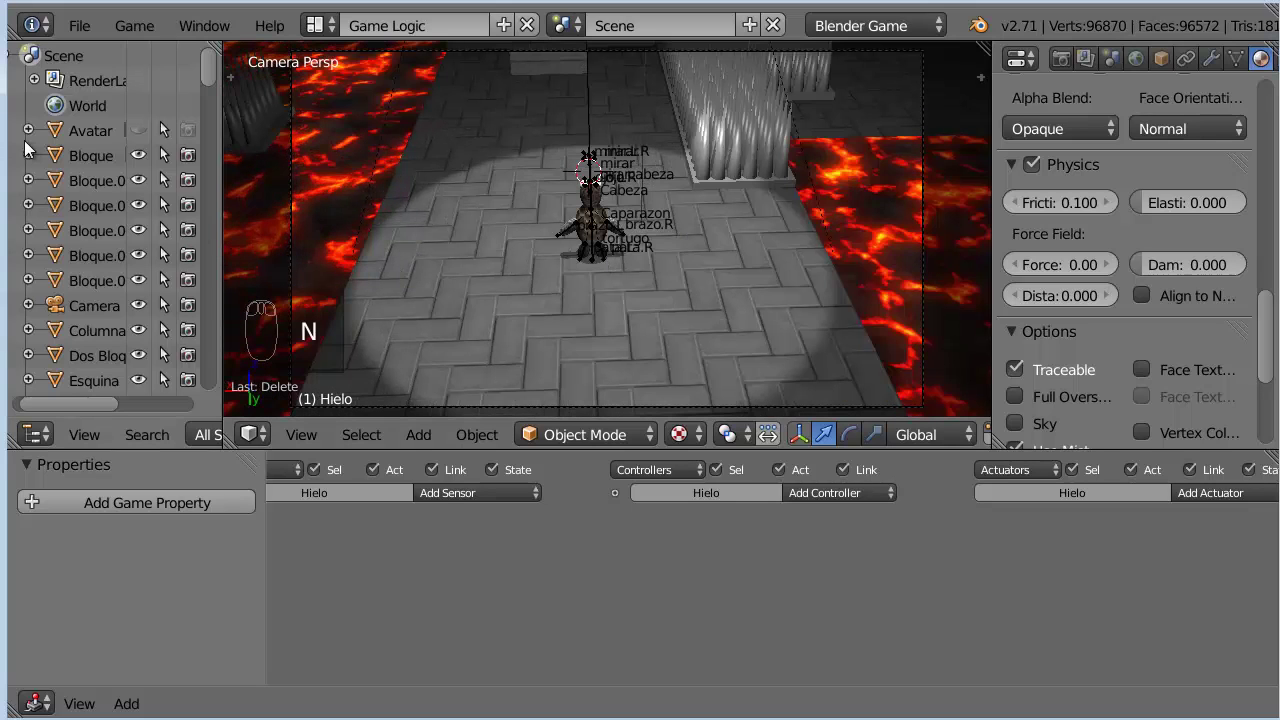
Unhide the Avatar and select the Camera object
drag(144, 136, 138, 305)
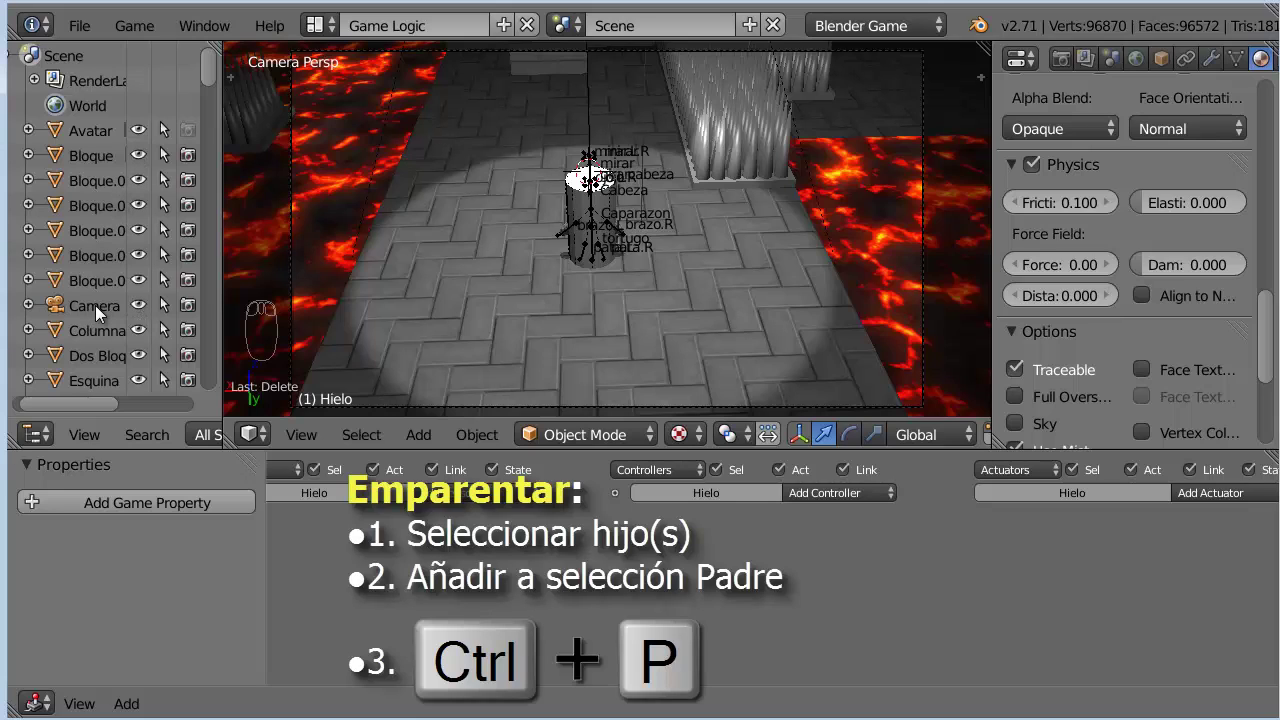
drag(104, 313, 294, 181)
click(312, 178)
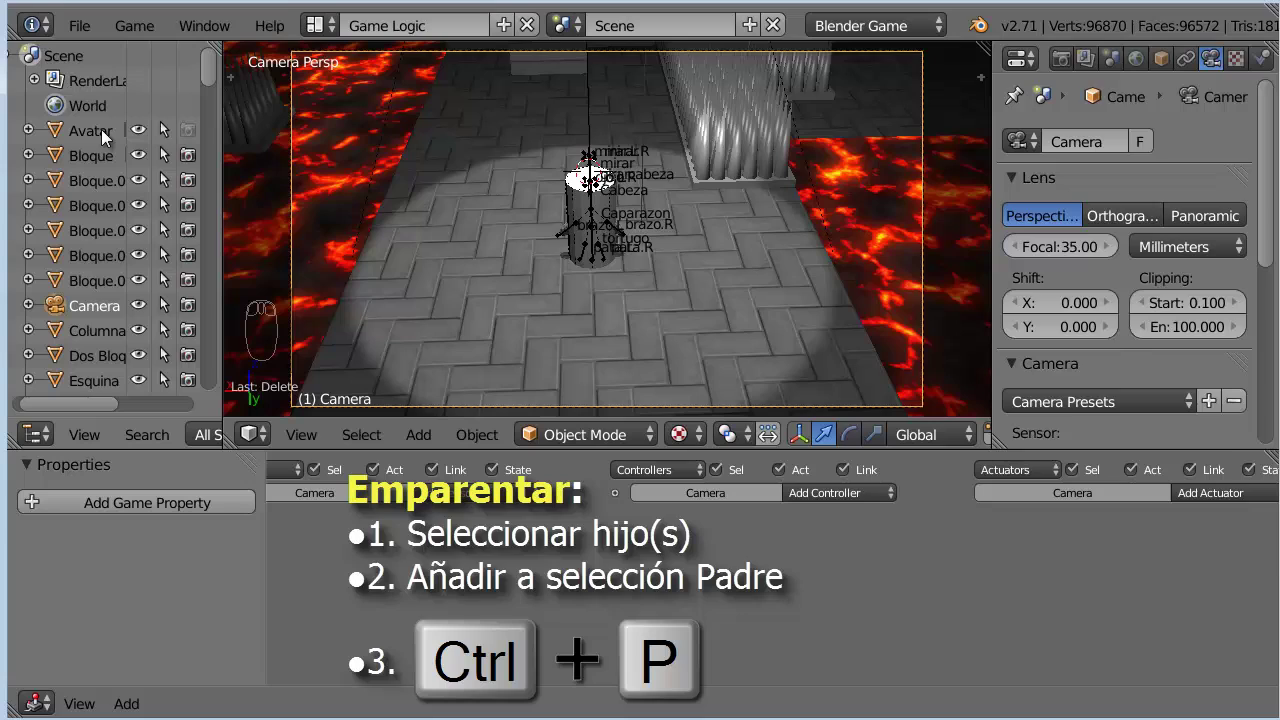
Parent the Camera to Avatar with Ctrl+P and hide the Avatar again
drag(109, 137, 622, 243)
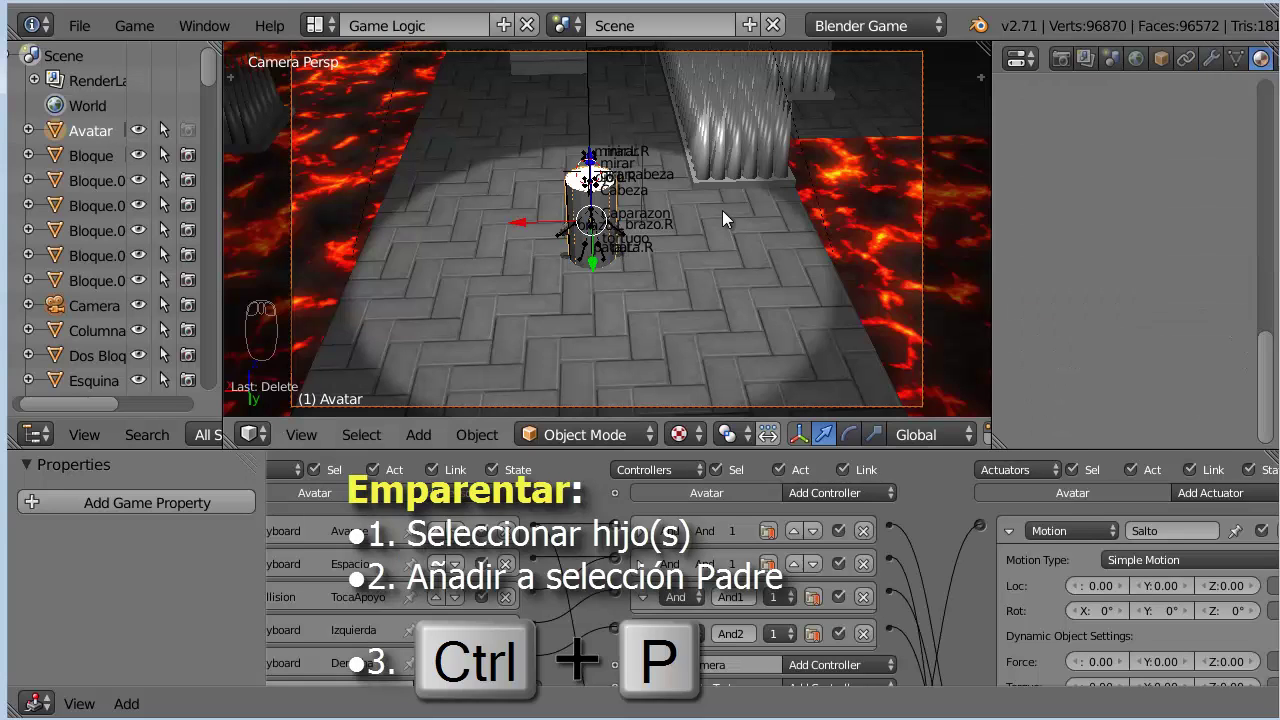
key(ctrl+p)
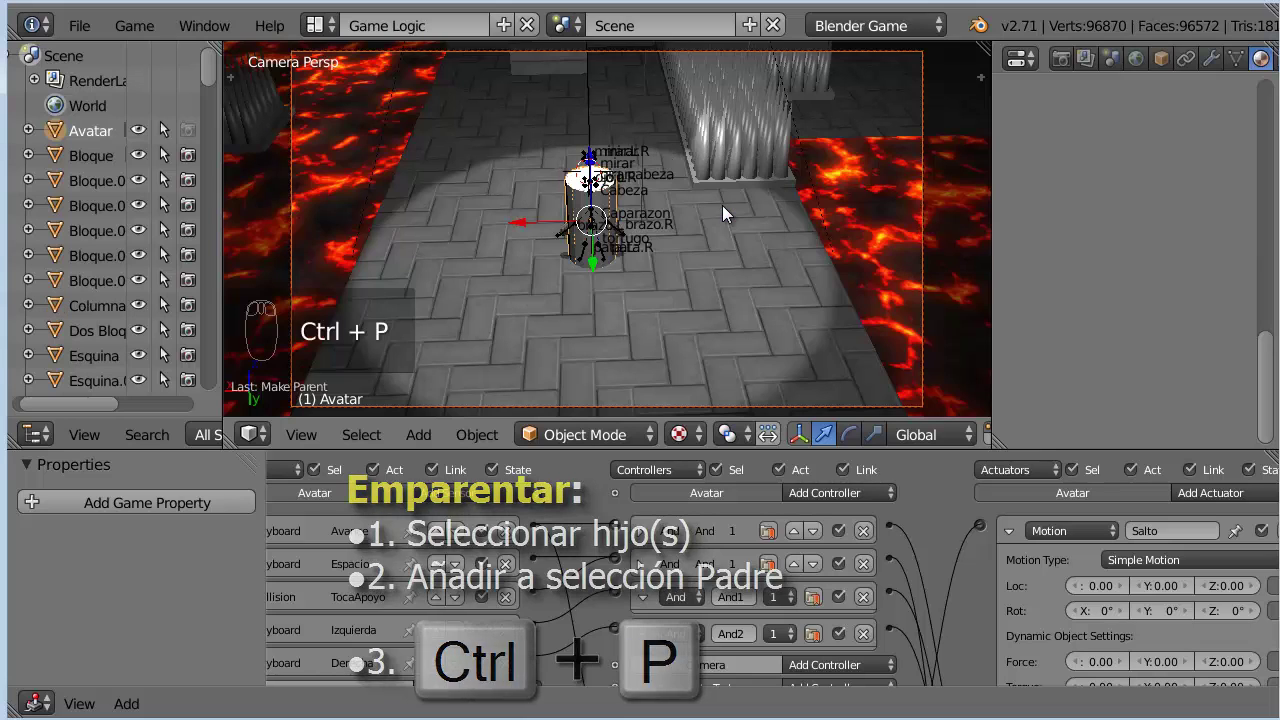
drag(145, 130, 564, 319)
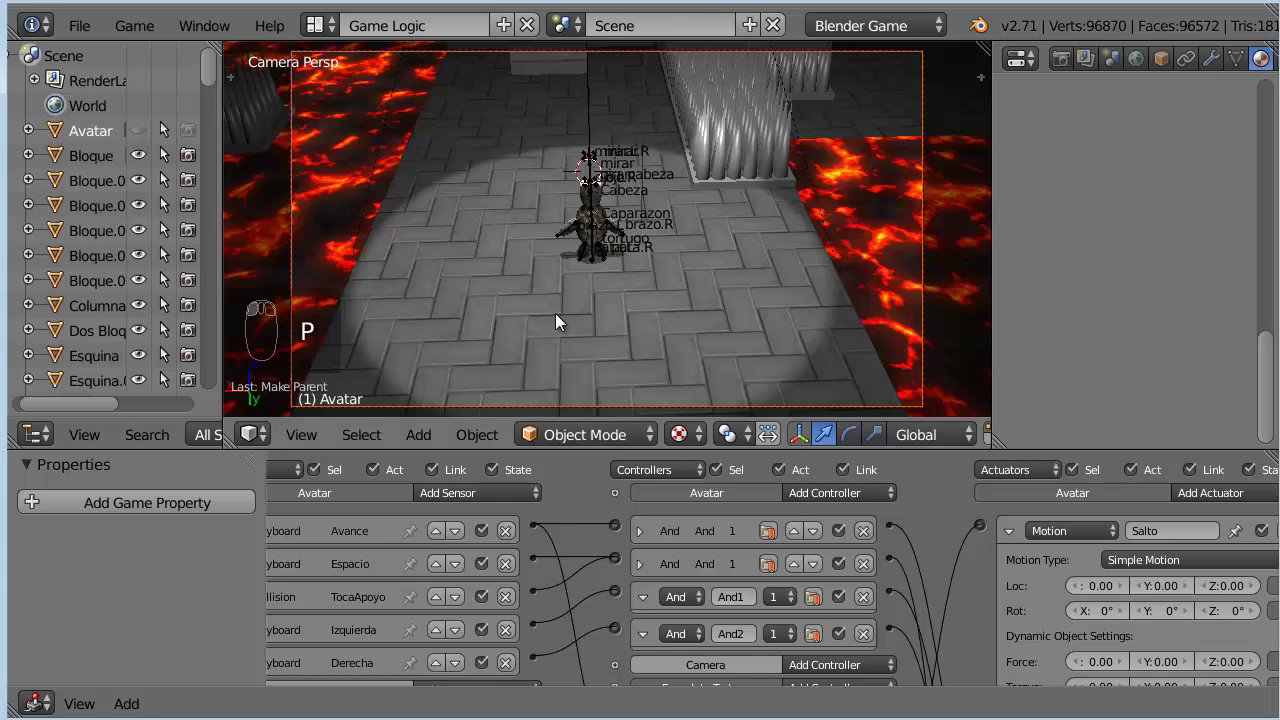
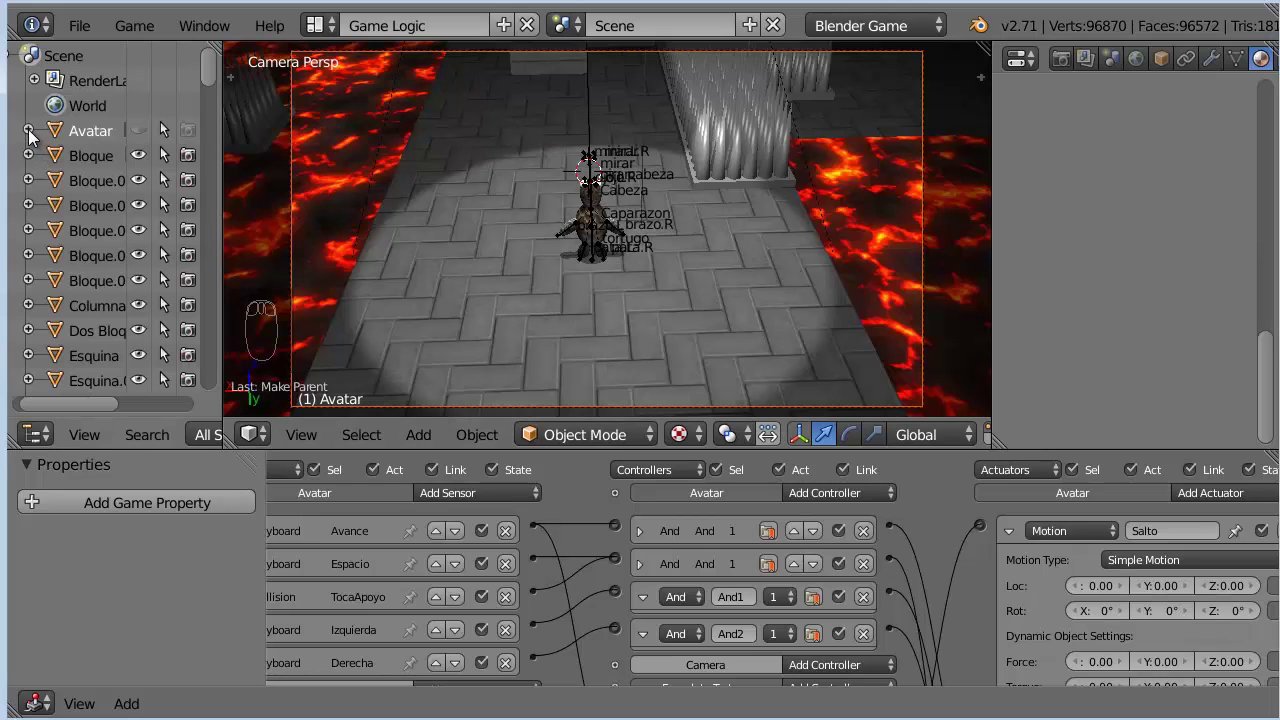
Expand Avatar in the Outliner to reveal the Camera nested under it
drag(37, 131, 247, 188)
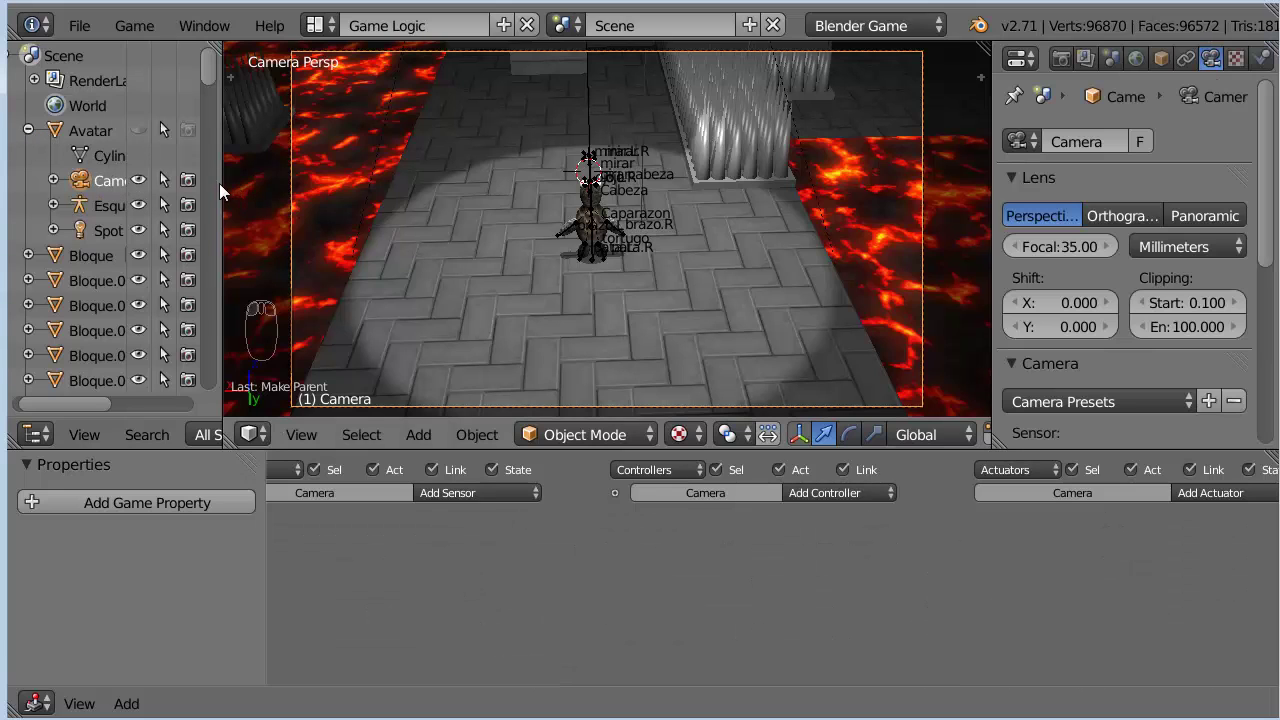
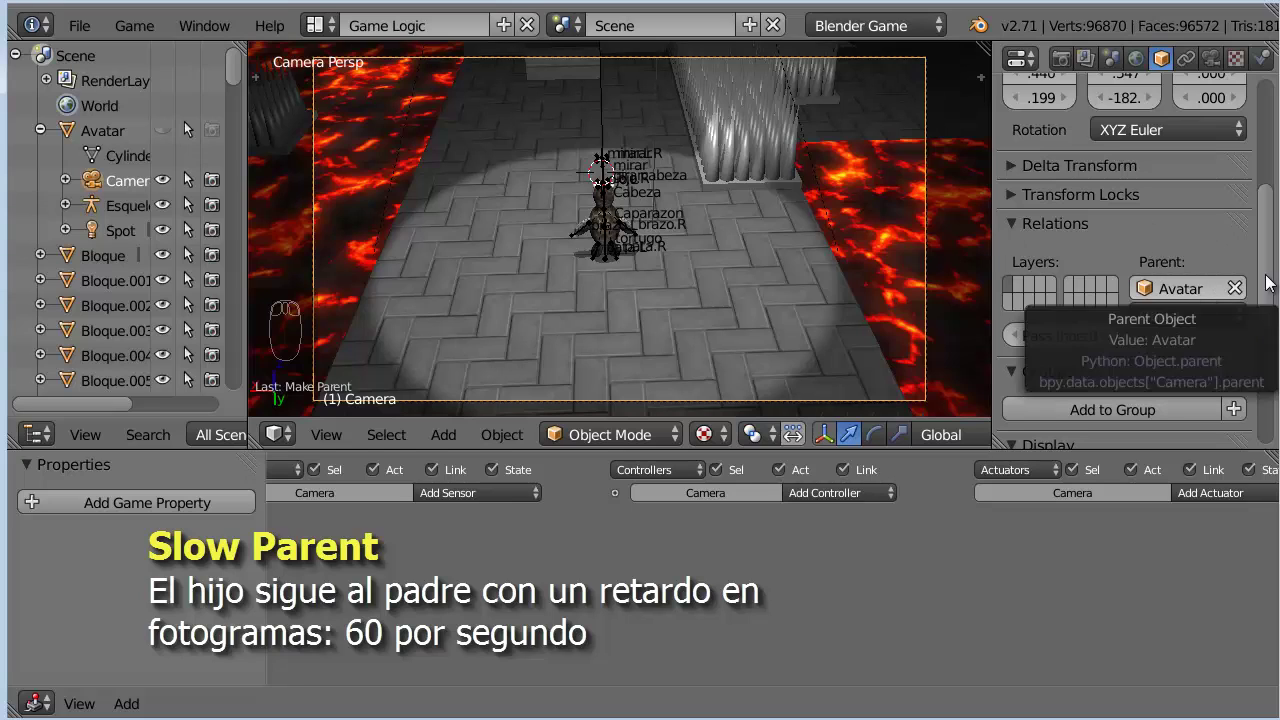
Enable Slow Parent for the Camera with an offset of 60 frames
drag(1273, 249, 1273, 394)
drag(1015, 380, 1172, 390)
drag(1149, 283, 1196, 387)
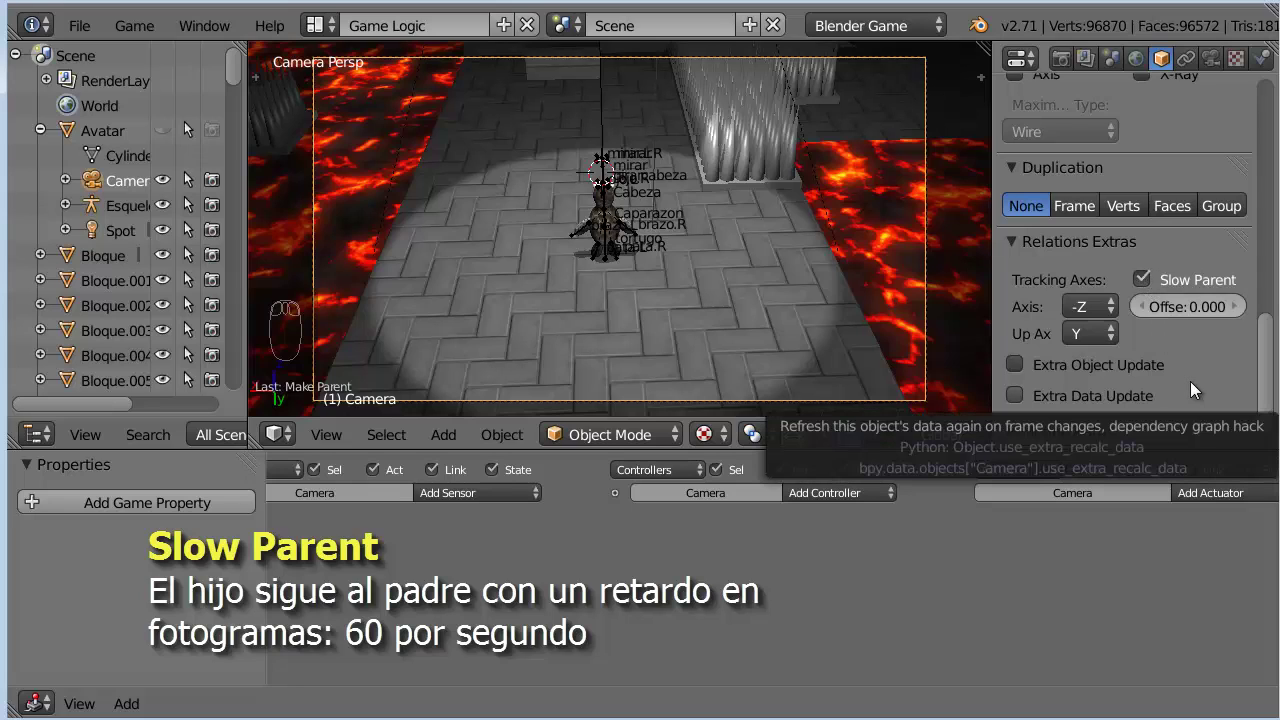
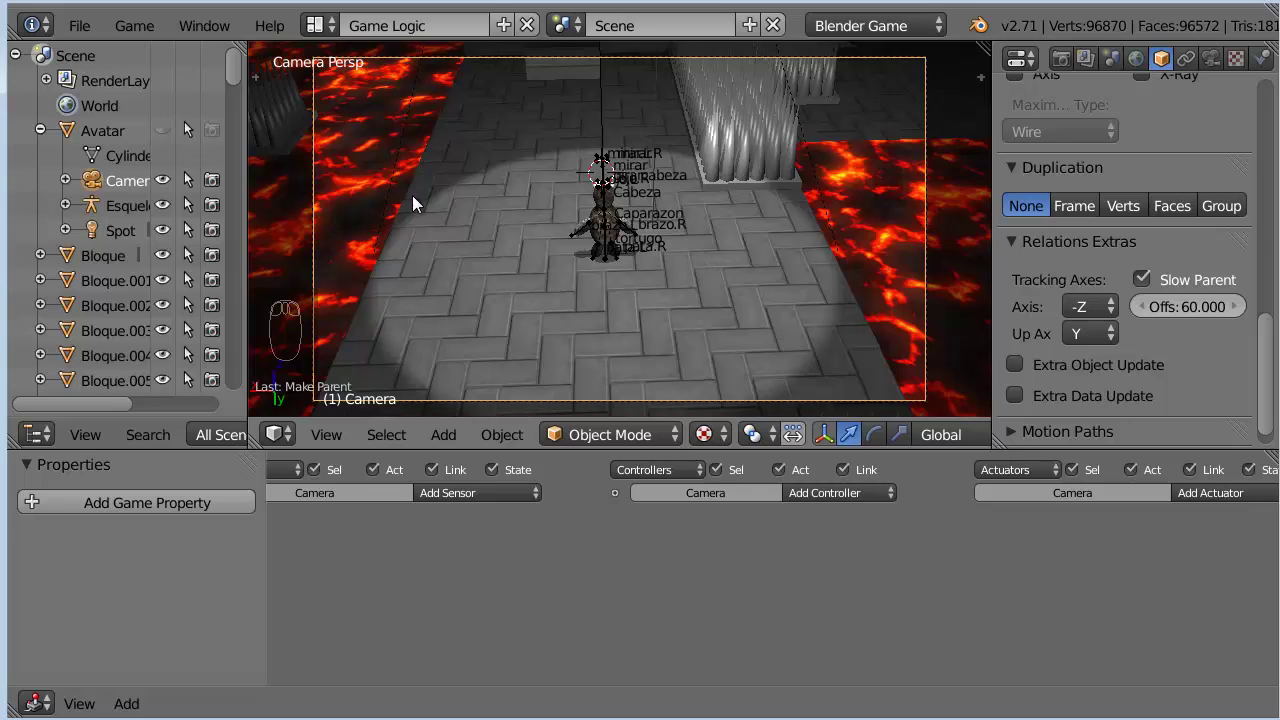
Select and unhide Avatar to inspect its logic bricks, then hide it before playing
drag(115, 136, 184, 189)
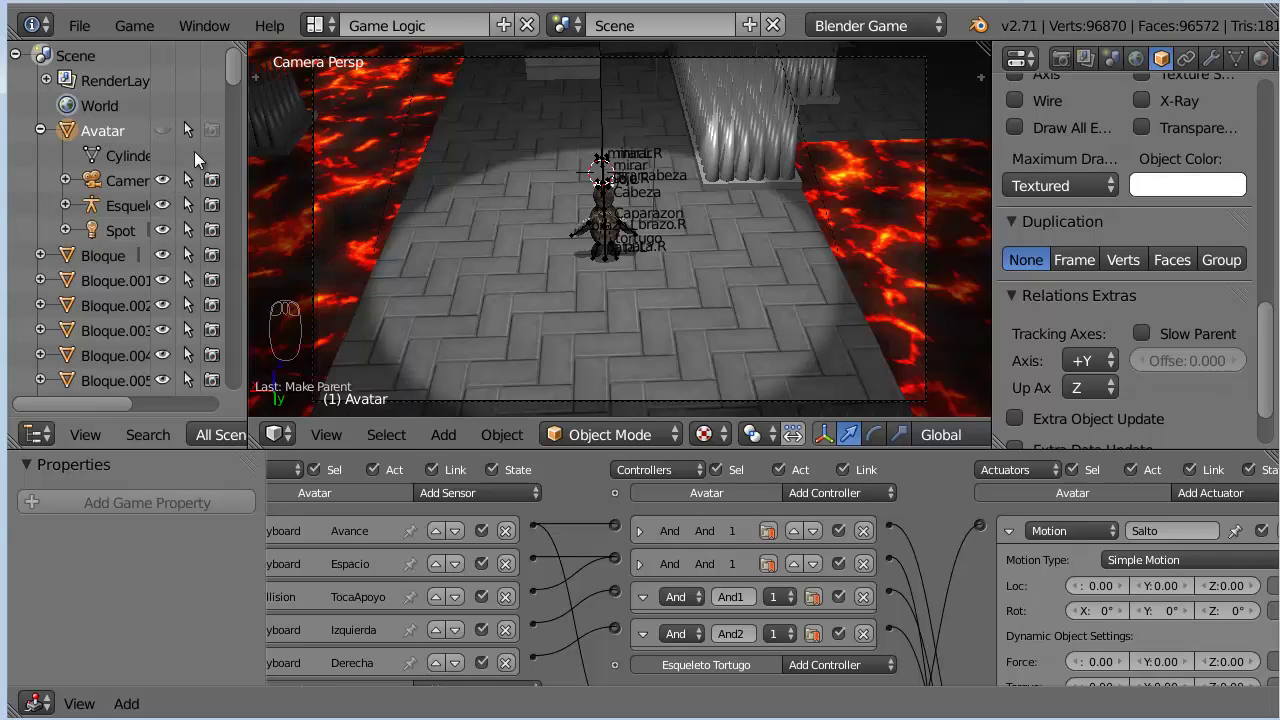
drag(172, 135, 467, 288)
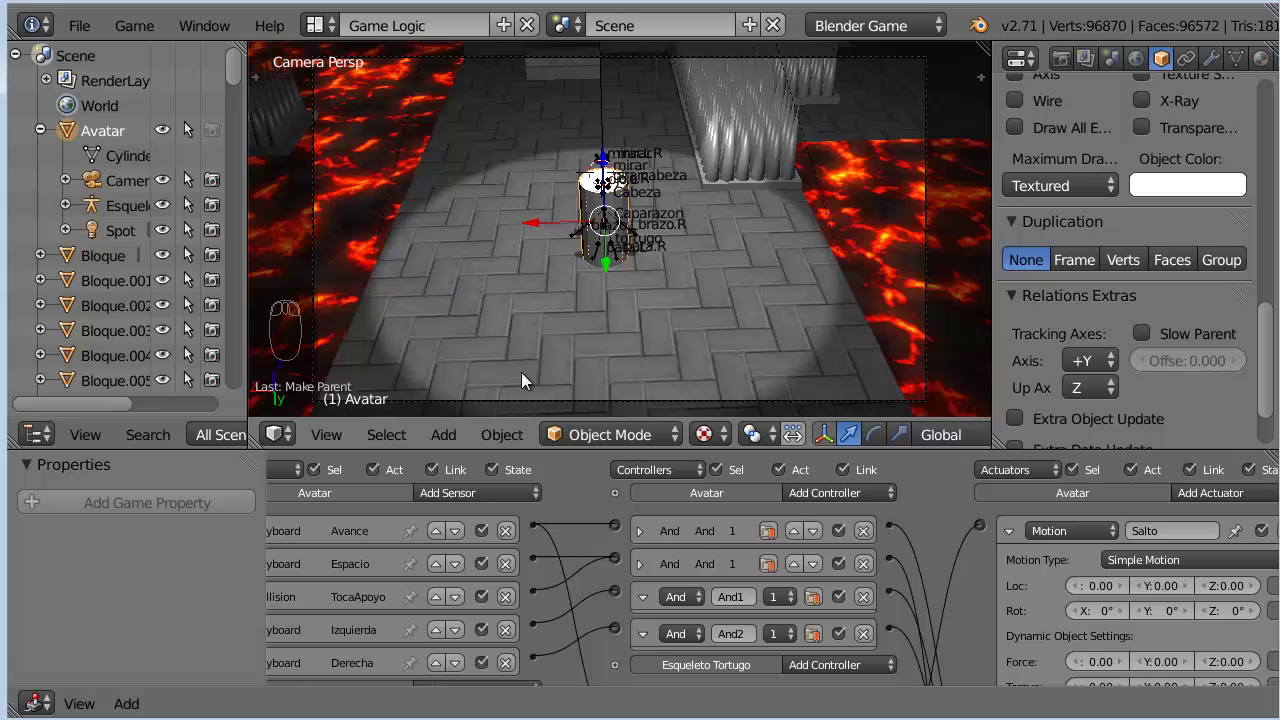
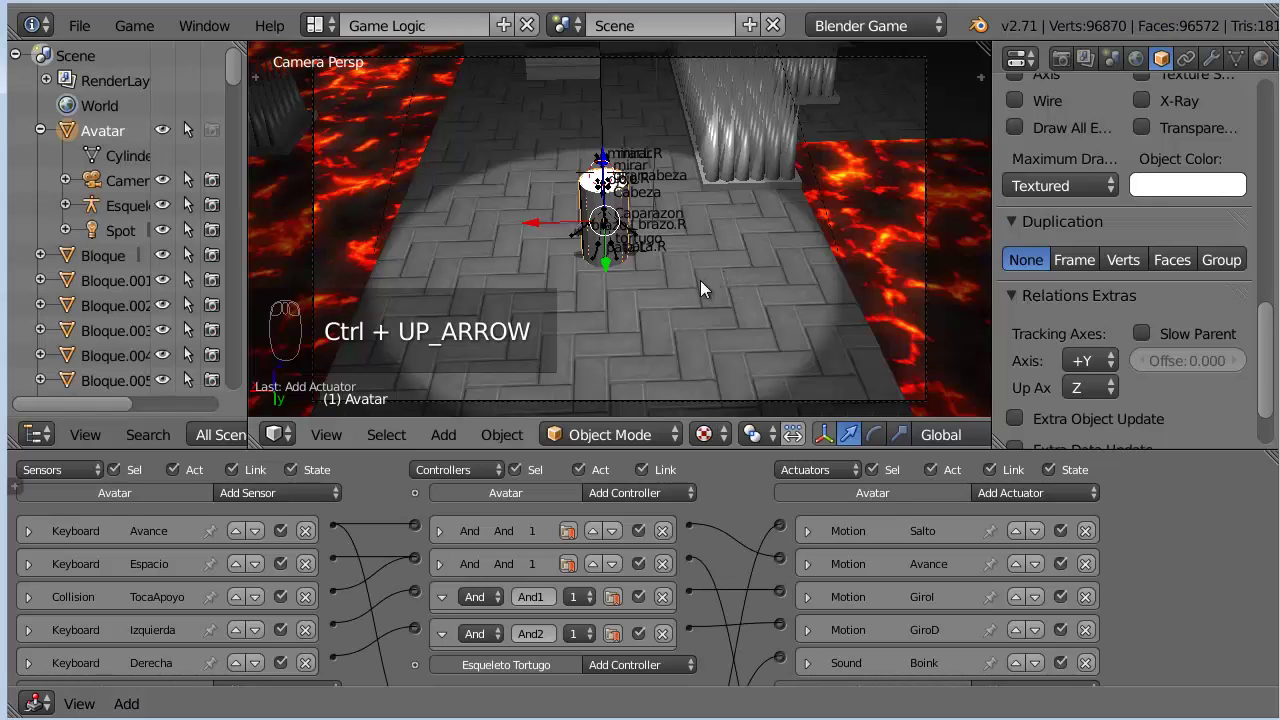
drag(166, 134, 717, 299)
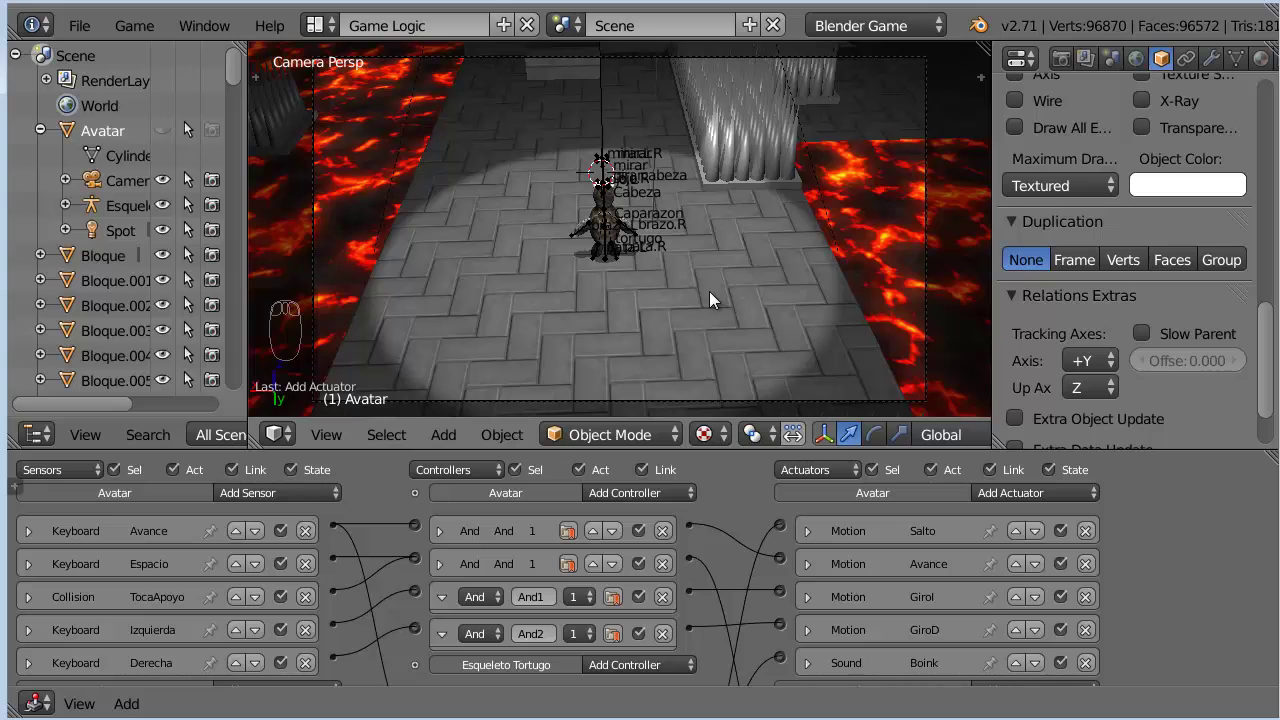